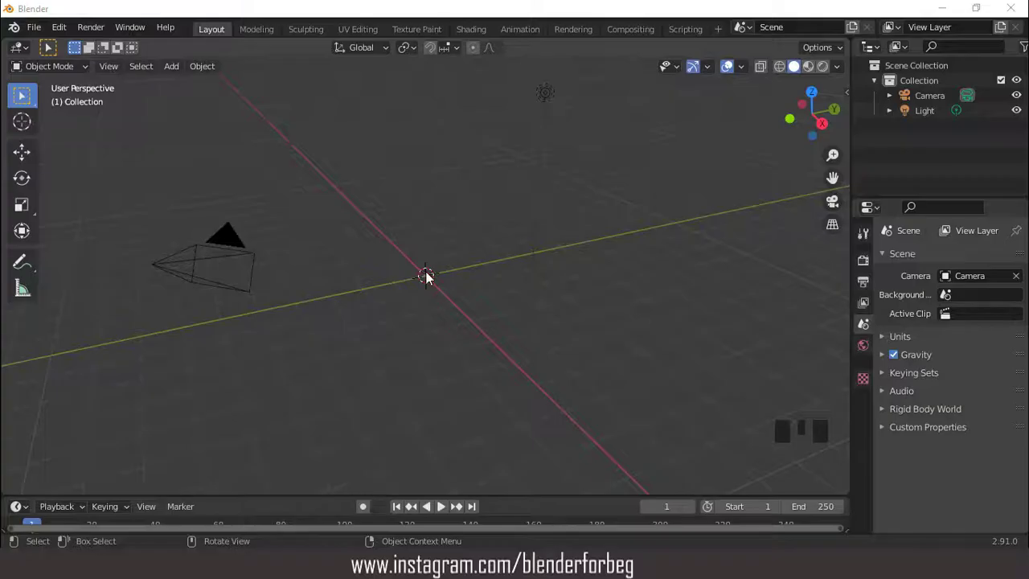
# Orbit and zoom around the empty scene where the new plane sits at the origin
pyautogui.moveTo(743, 70); pyautogui.dragTo(513, 281)
pyautogui.scroll(3)
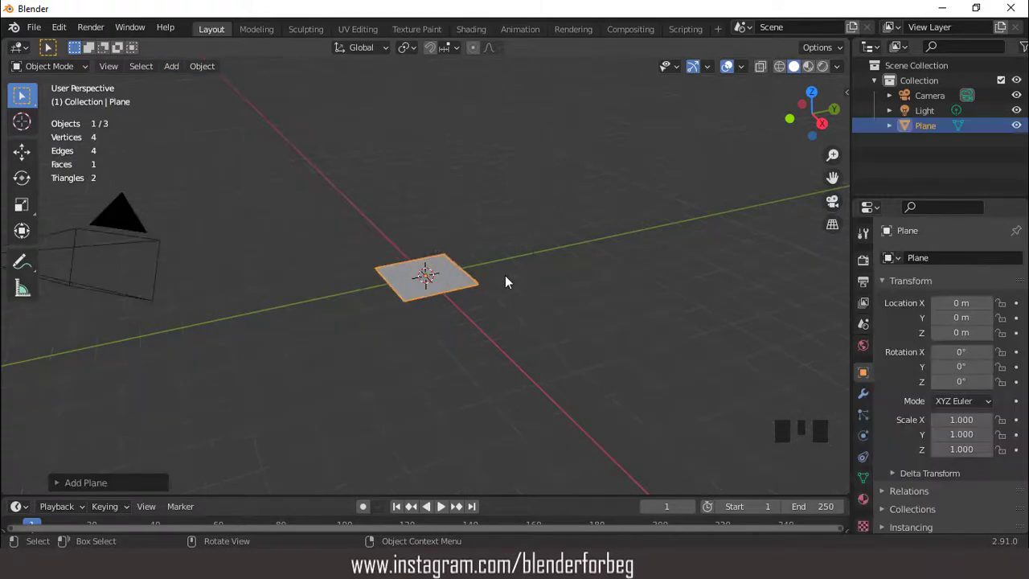
# Scale up the plane, view it from above and subdivide it into a grid in Edit Mode
pyautogui.press('s')
pyautogui.moveTo(415, 269); pyautogui.dragTo(430, 275)
pyautogui.scroll(3)
pyautogui.scroll(-3)
pyautogui.middleClick(437, 311)
pyautogui.press('KP_7')
pyautogui.scroll(-3)
pyautogui.press('Tab')
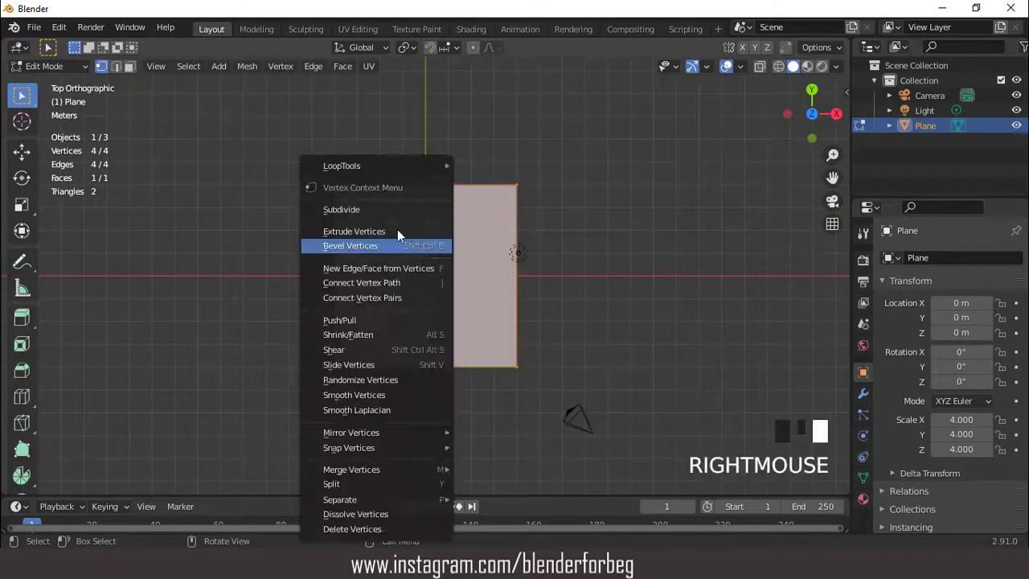
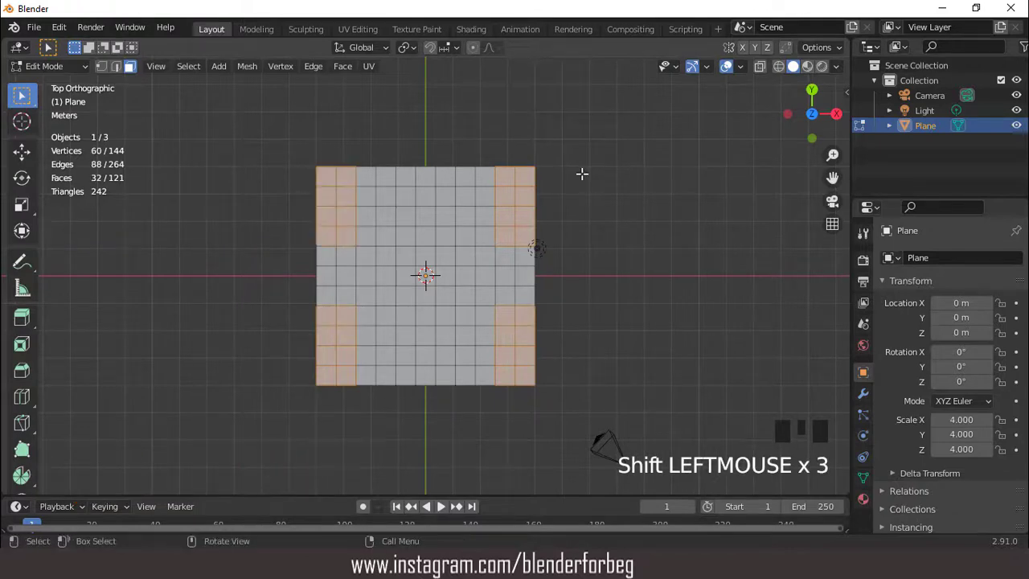
# Delete the four corner face blocks, leaving a cross-shaped floor plan
pyautogui.press('x')
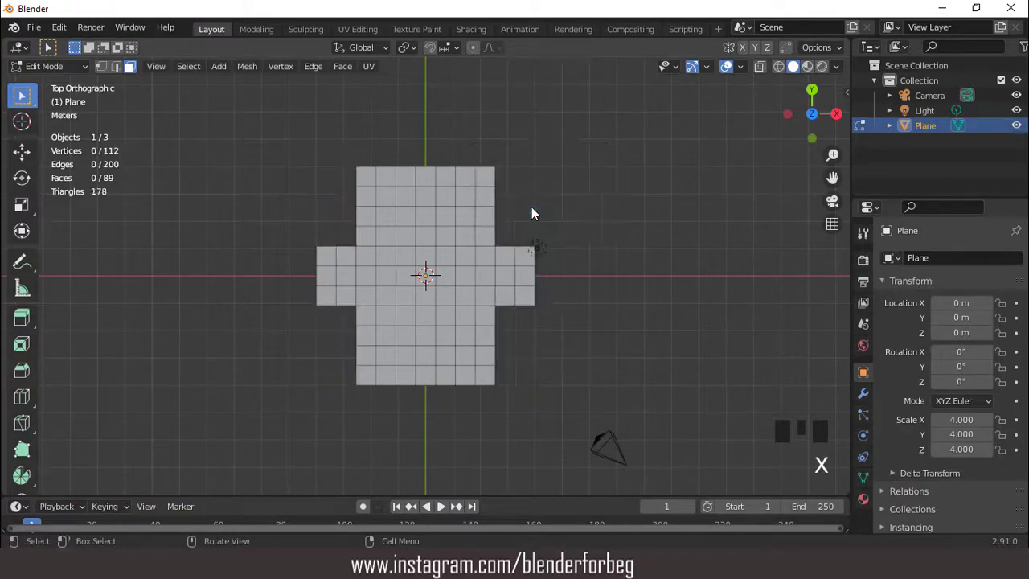
pyautogui.middleClick(430, 276)
# Leave Edit Mode and duplicate the cross plane, lifting the copy about 0.22 m
pyautogui.scroll(3)
pyautogui.press('Tab')
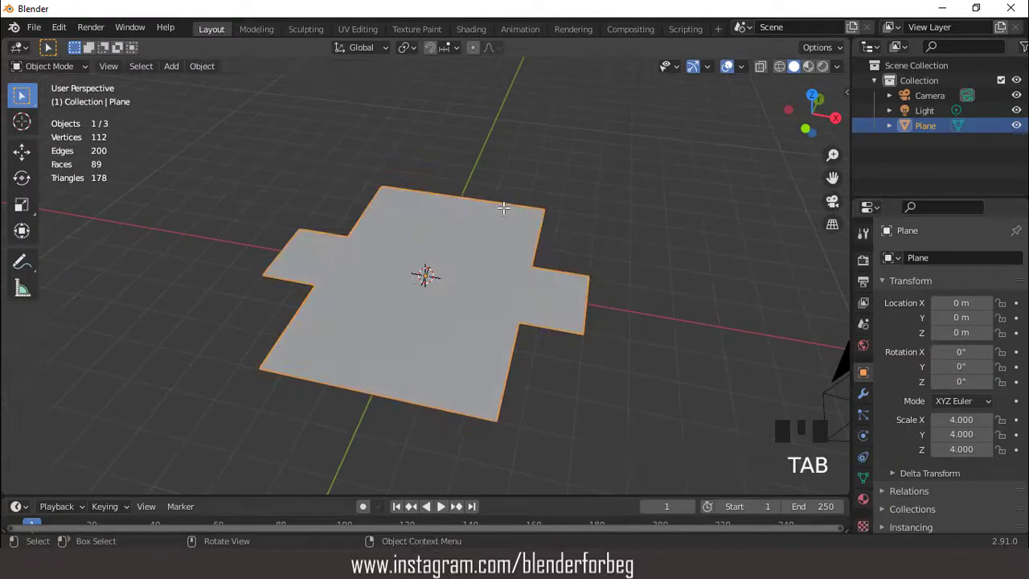
pyautogui.press('shift+d')
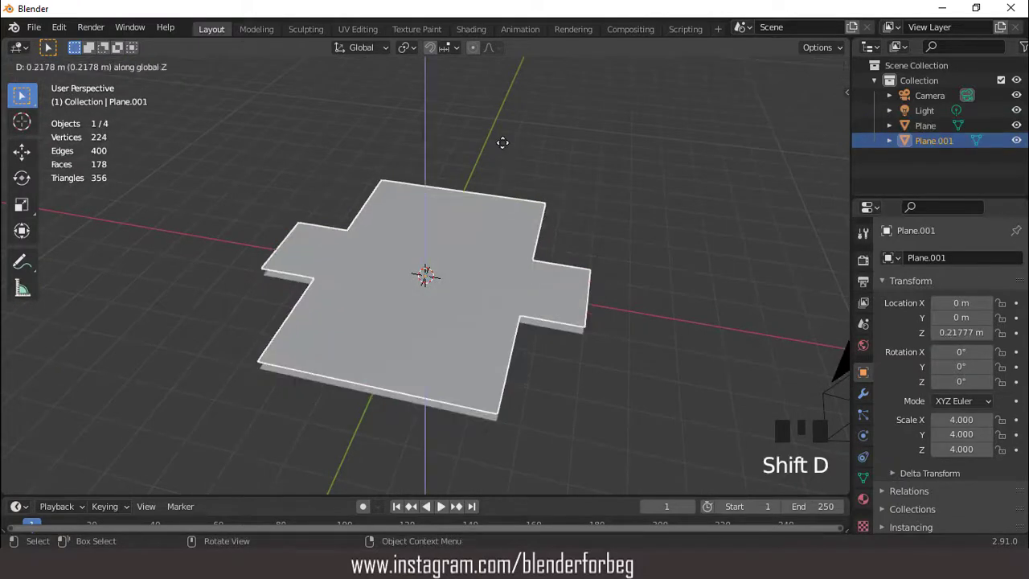
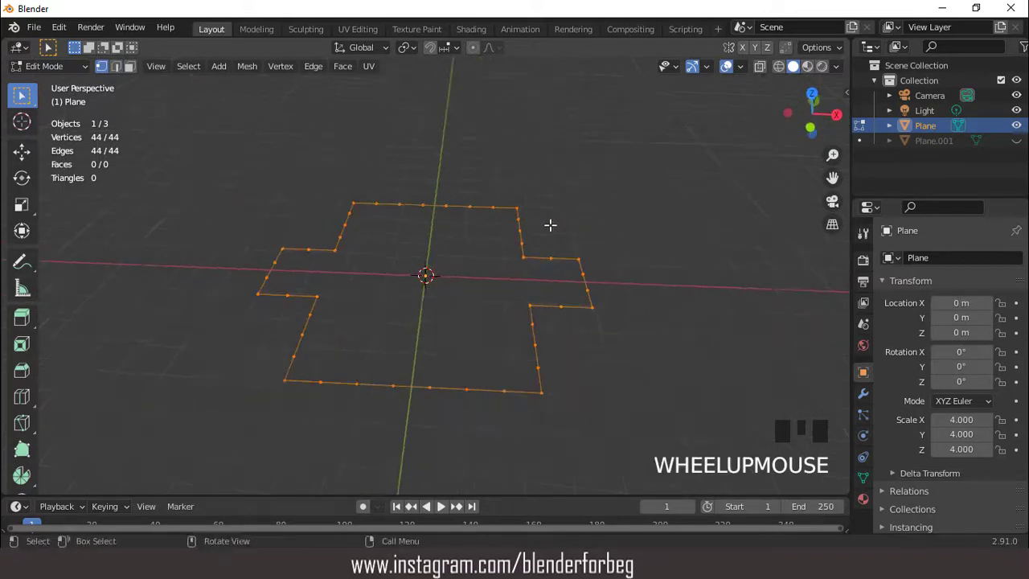
# From front view, extrude the cross outline up into 0.5 m walls, then again to about 0.92 m
pyautogui.press('KP_1')
pyautogui.scroll(3)
pyautogui.press('e')
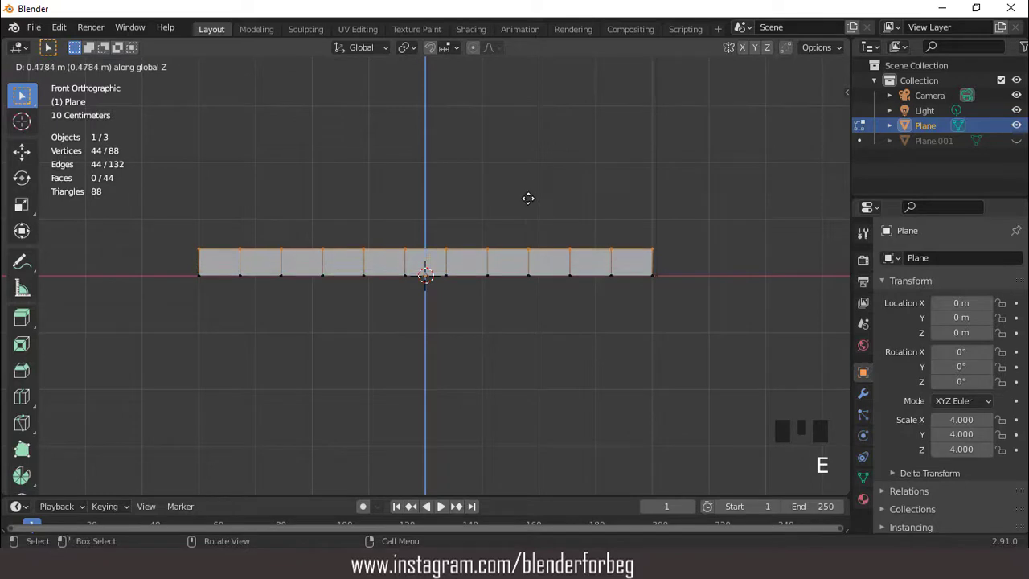
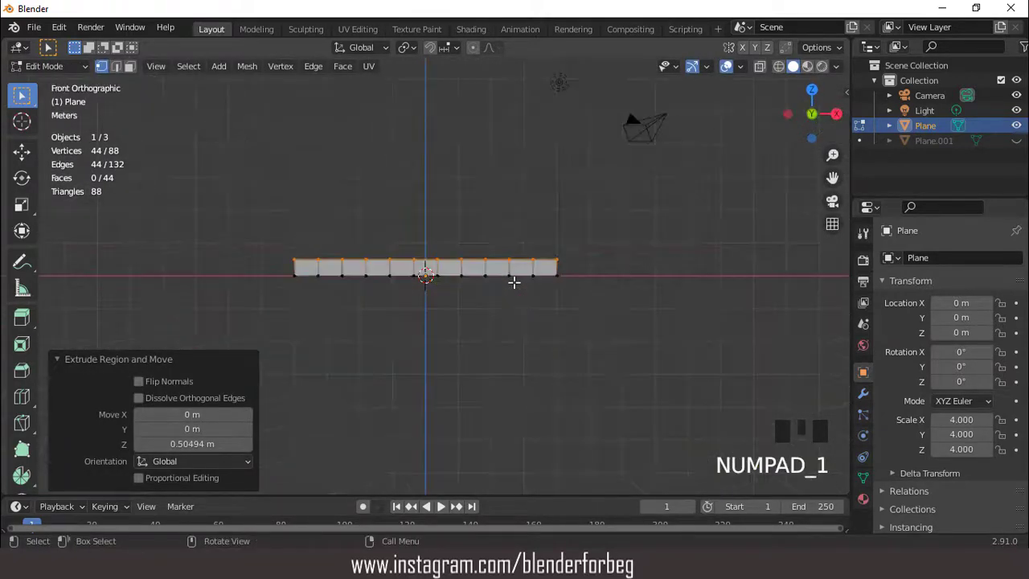
pyautogui.scroll(3)
pyautogui.press('e')
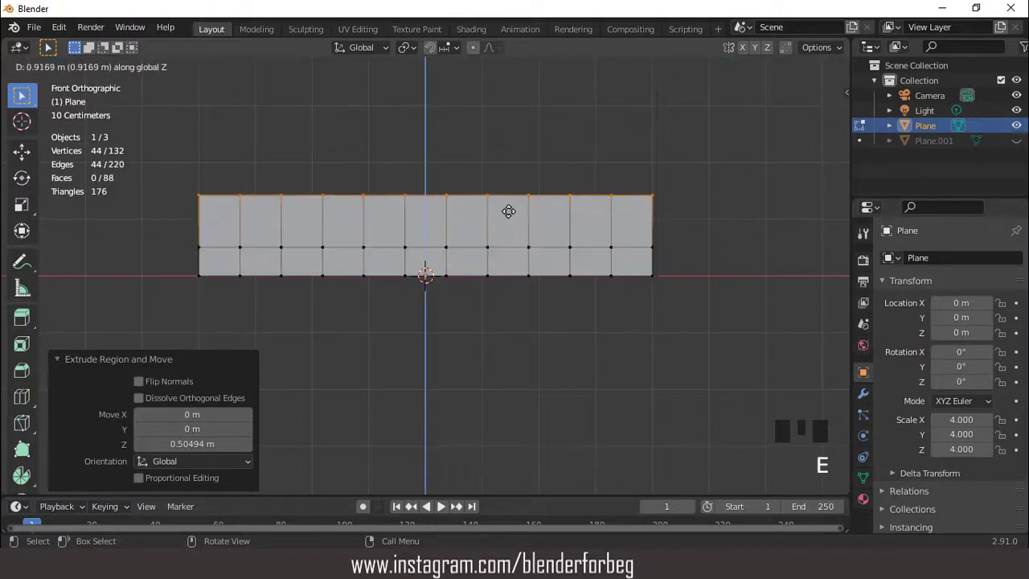
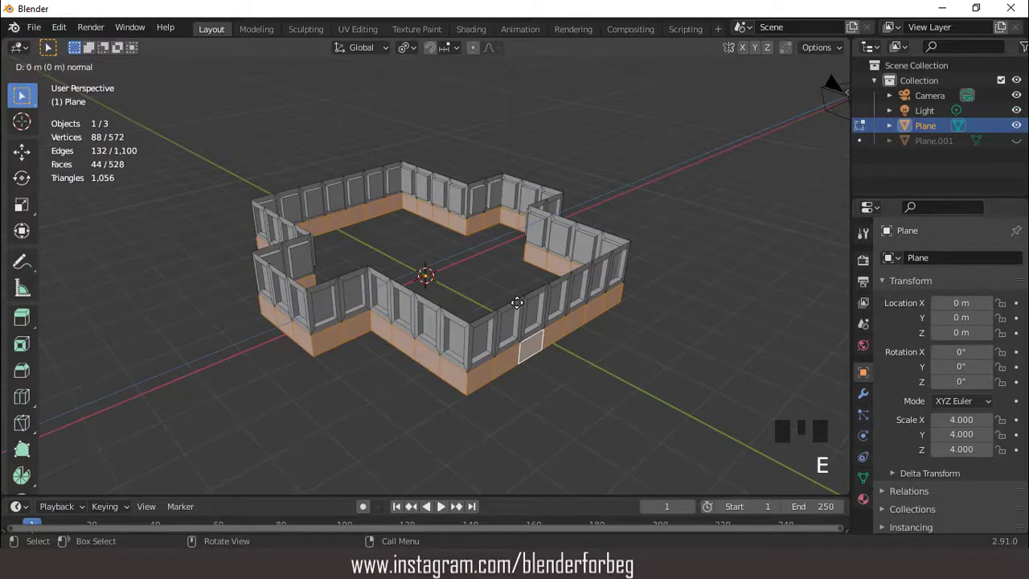
# Thicken the cross-shaped wall faces along their normals with Shrink/Fatten
pyautogui.press('alt+s')
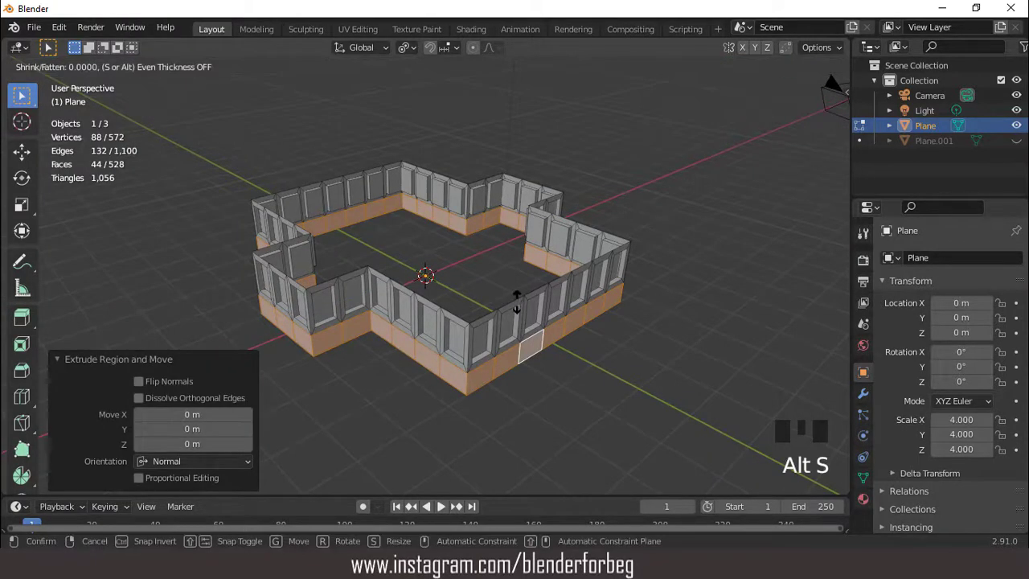
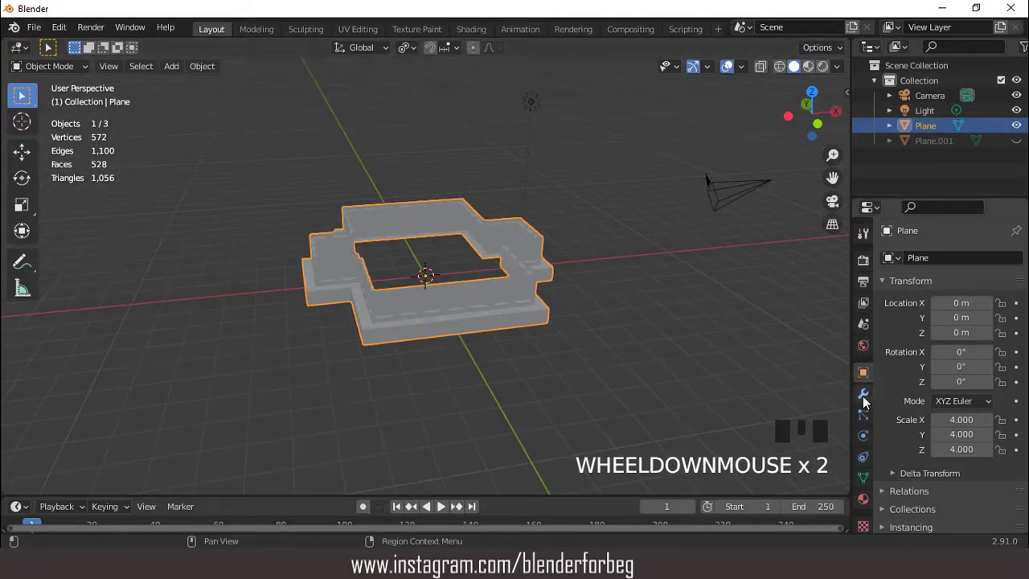
# Bring up the Add Modifier list to bevel and array the floor into a tower
pyautogui.click(868, 403)
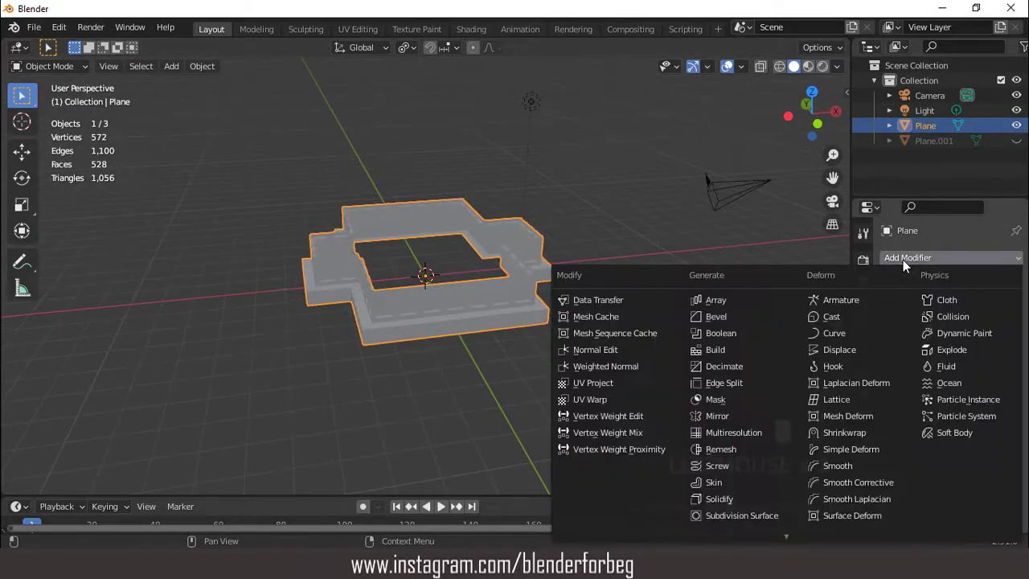
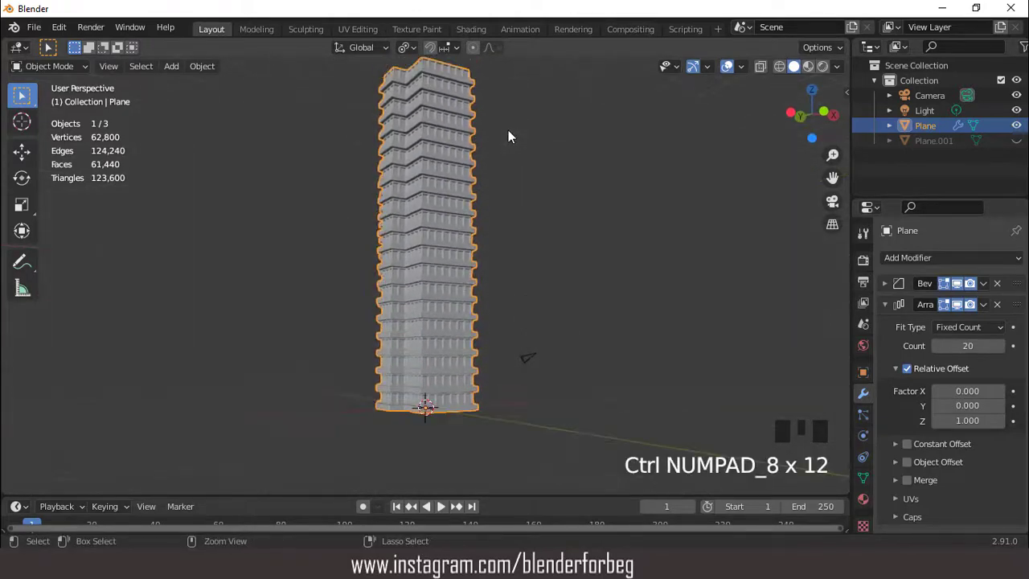
# Unhide the copy of the cross plane (Plane.001) and select it
pyautogui.scroll(3)
pyautogui.scroll(-3)
pyautogui.middleClick(504, 176)
pyautogui.scroll(3)
pyautogui.moveTo(425, 182); pyautogui.dragTo(529, 184)
pyautogui.scroll(-3)
pyautogui.moveTo(553, 173); pyautogui.dragTo(517, 166)
pyautogui.scroll(-3)
pyautogui.press('KP_1')
pyautogui.click(1020, 148)
pyautogui.click(952, 140)
# Move the copy plane up about 16.7 m to rest on top of the tower as a roof
pyautogui.scroll(3)
pyautogui.press('g')
pyautogui.scroll(-3)
pyautogui.press('g')
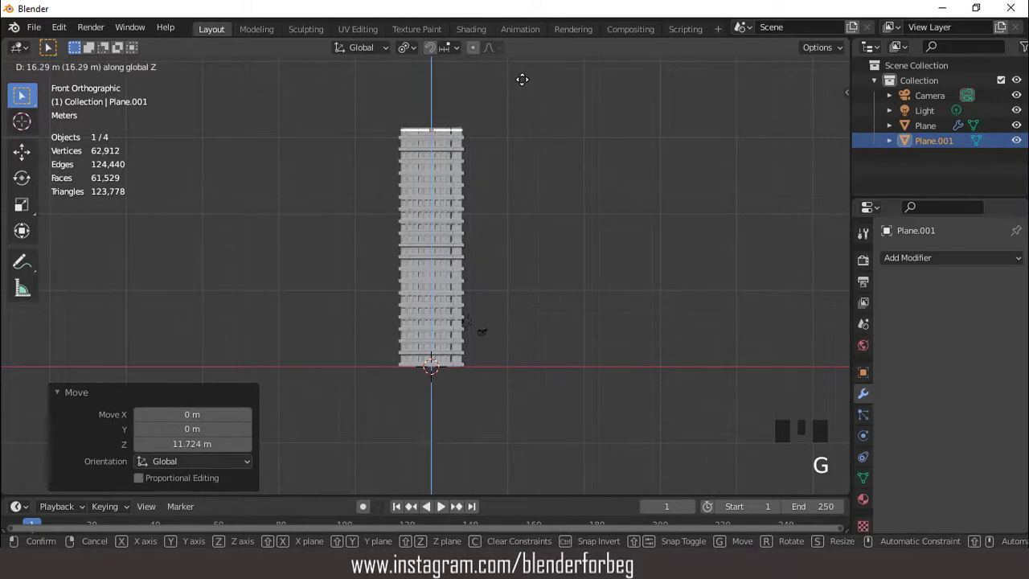
pyautogui.press('KP_Decimal')
pyautogui.middleClick(478, 290)
pyautogui.scroll(3)
pyautogui.moveTo(480, 274); pyautogui.dragTo(481, 261)
pyautogui.scroll(3)
pyautogui.scroll(3)
pyautogui.press('g')
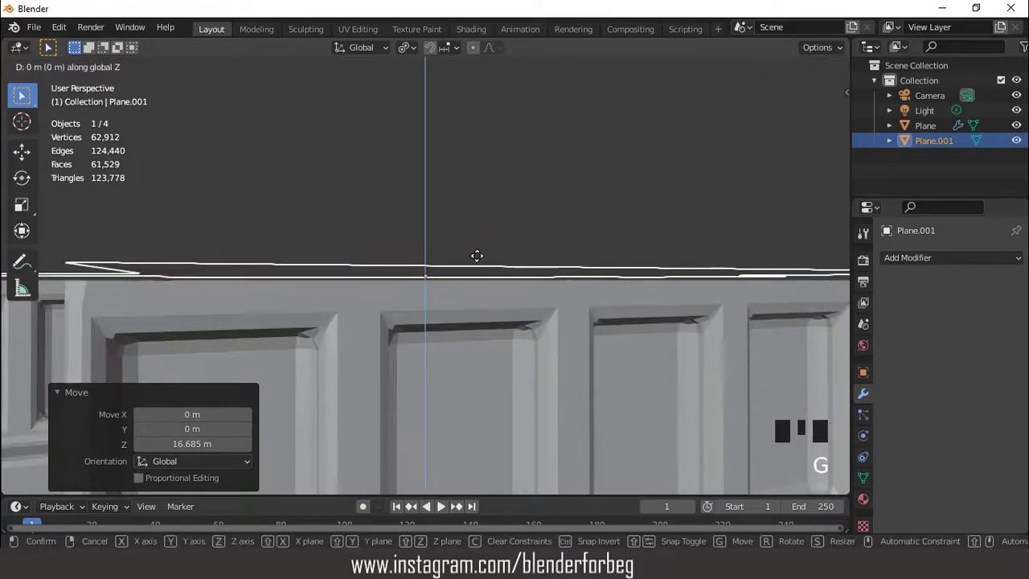
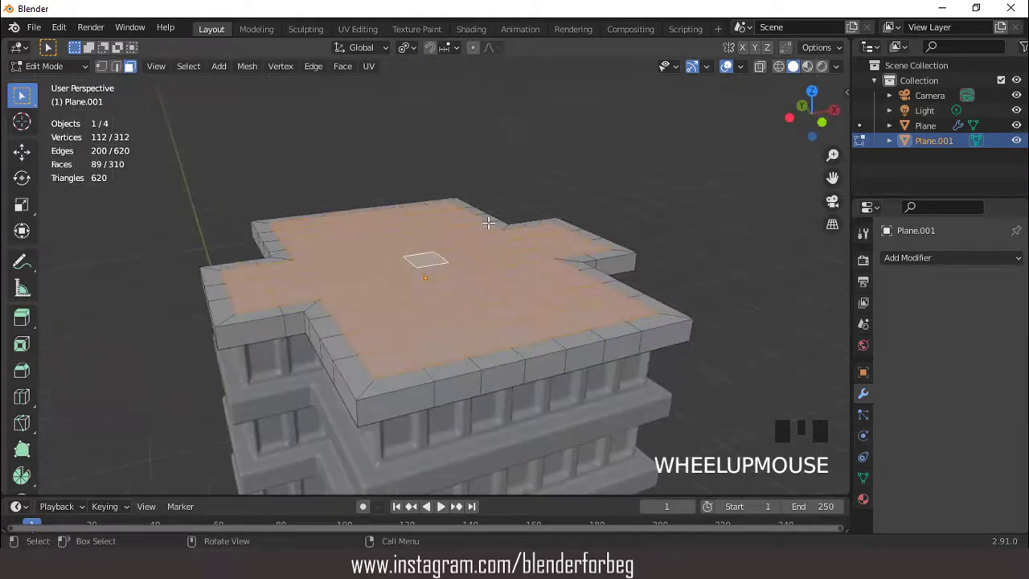
# Extrude the inner roof area down about 0.26 m below its raised rim
pyautogui.press('e')
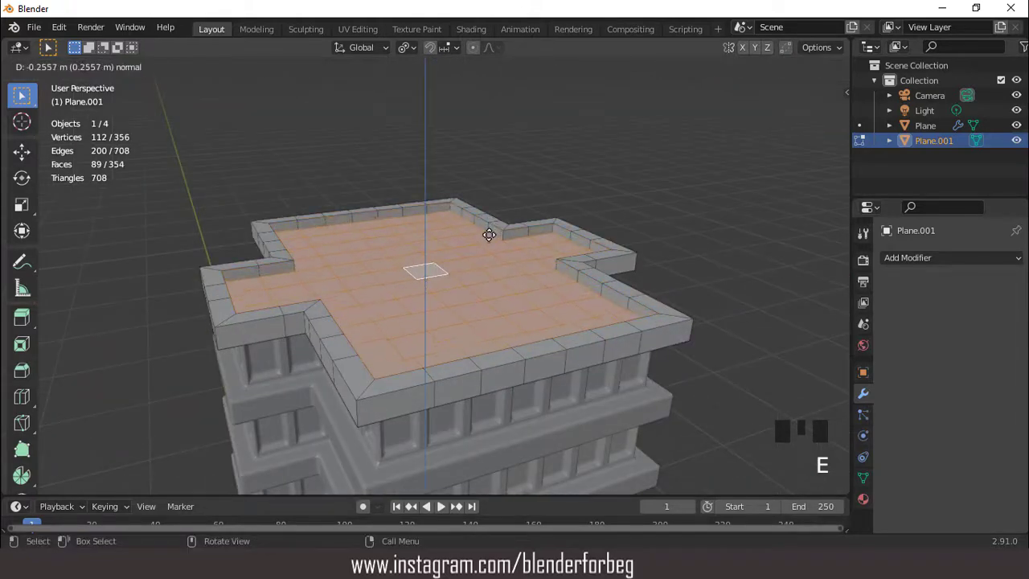
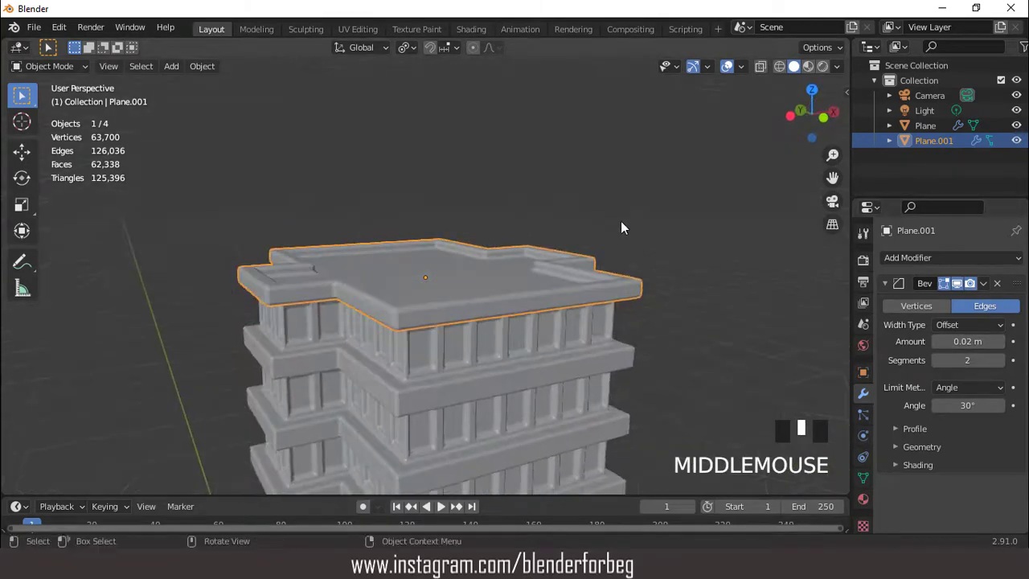
# Orbit and pan the viewport down toward the base of the stacked tower
pyautogui.moveTo(627, 227); pyautogui.dragTo(578, 298)
pyautogui.moveTo(578, 298); pyautogui.dragTo(541, 332)
pyautogui.click(541, 333)
pyautogui.moveTo(554, 178); pyautogui.dragTo(532, 198)
pyautogui.scroll(-3)
pyautogui.moveTo(543, 274); pyautogui.dragTo(546, 251)
pyautogui.scroll(-3)
pyautogui.scroll(3)
pyautogui.press('ctrl+KP_2')
pyautogui.press('ctrl+KP_2')
pyautogui.press('ctrl+KP_2')
pyautogui.press('ctrl+KP_2')
pyautogui.press('ctrl+KP_2')
pyautogui.press('ctrl+KP_2')
# Tilt the view to look up at the full tower from low near its base
pyautogui.scroll(3)
pyautogui.moveTo(523, 191); pyautogui.dragTo(514, 211)
pyautogui.scroll(-3)
pyautogui.moveTo(542, 206); pyautogui.dragTo(573, 165)
pyautogui.scroll(3)
pyautogui.moveTo(574, 148); pyautogui.dragTo(550, 131)
pyautogui.scroll(3)
pyautogui.press('ctrl+KP_8')
pyautogui.press('ctrl+KP_8')
pyautogui.press('ctrl+KP_8')
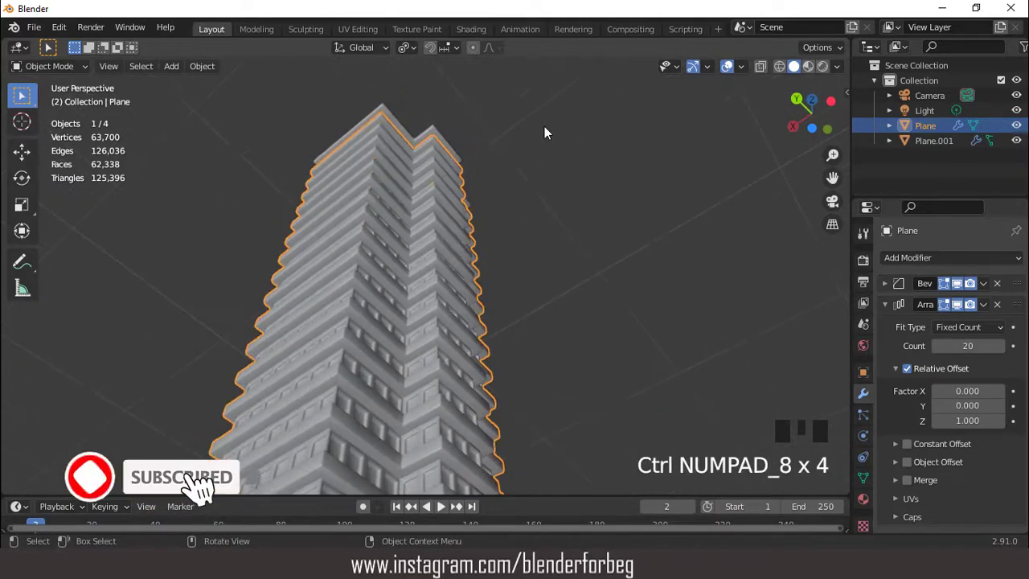
pyautogui.scroll(-3)
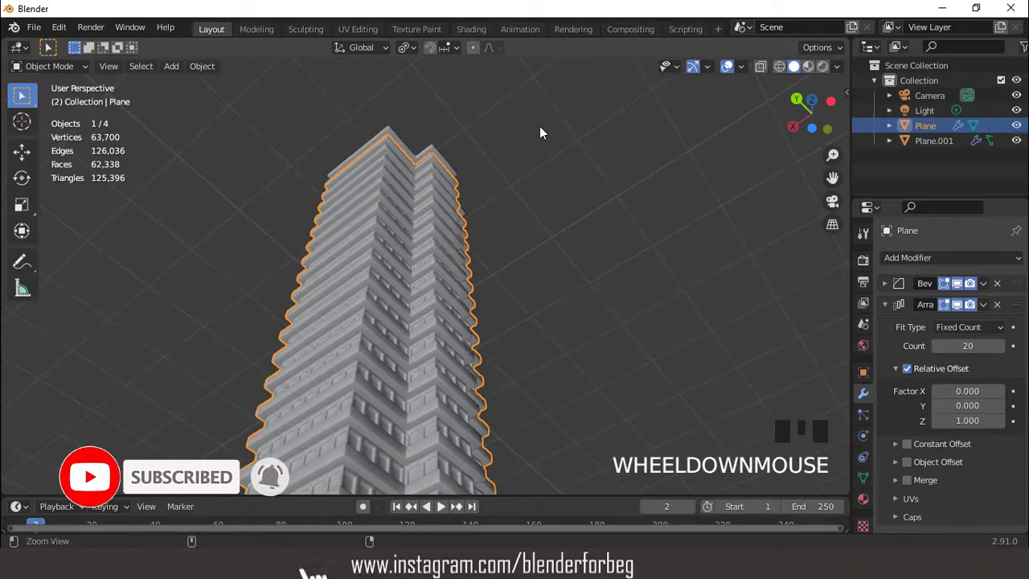
# Snap the camera to the current view and nudge it to frame the tower from below
pyautogui.press('ctrl+alt+KP_0')
pyautogui.click(940, 98)
pyautogui.press('g')
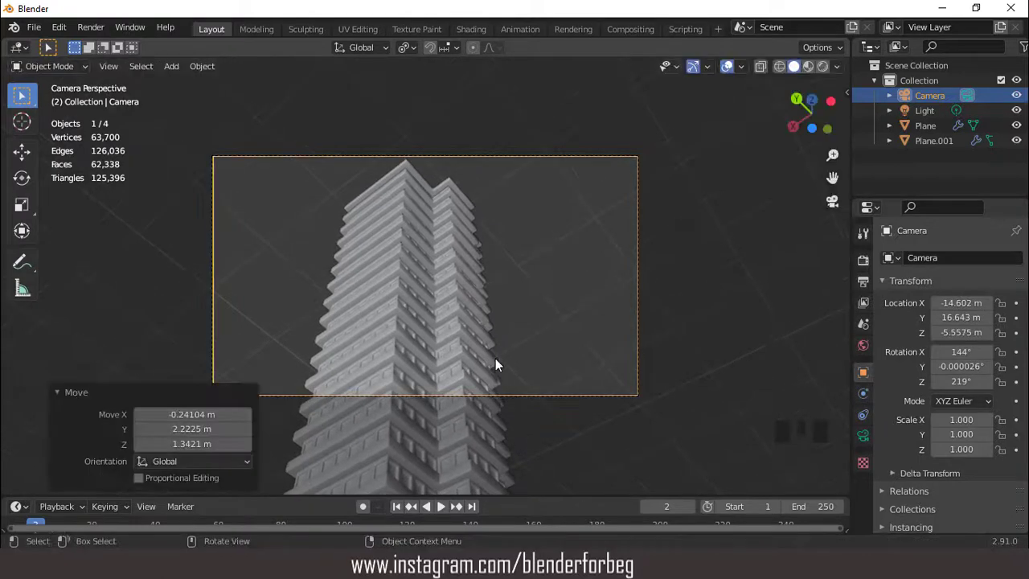
pyautogui.scroll(3)
pyautogui.scroll(-3)
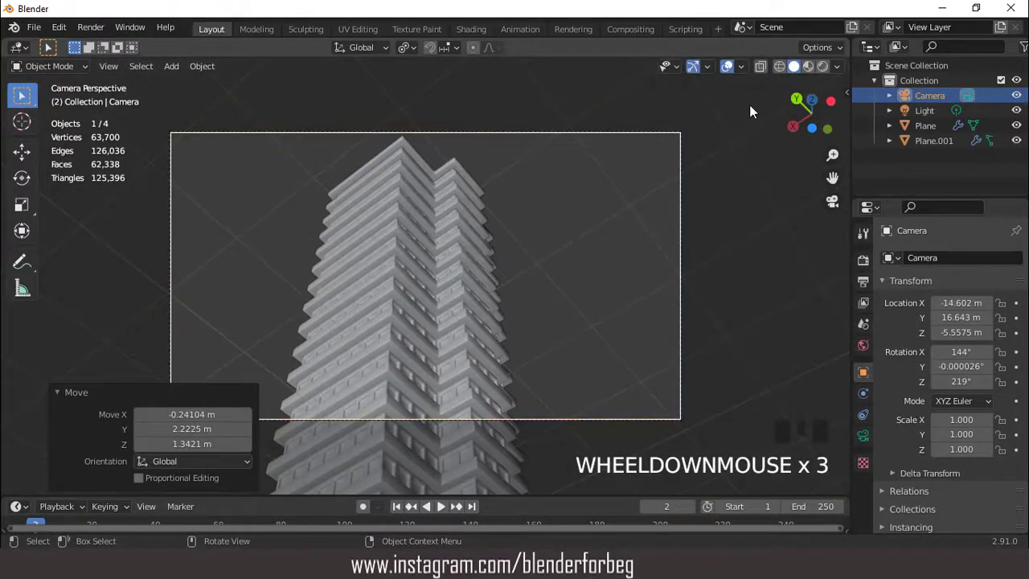
# Switch the viewport to rendered shading and inspect the framed tower
pyautogui.click(831, 69)
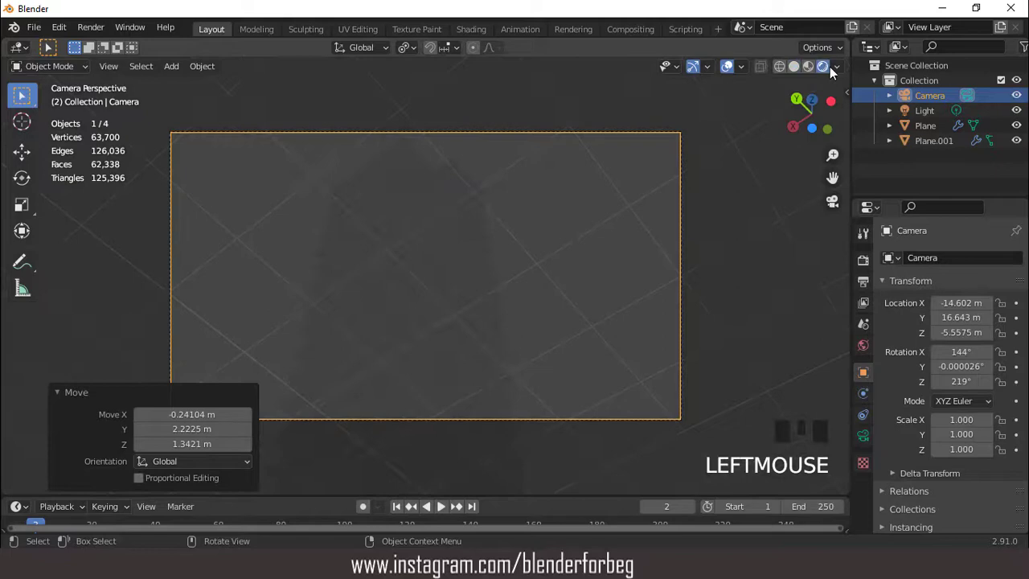
pyautogui.moveTo(840, 72); pyautogui.dragTo(470, 258)
pyautogui.scroll(3)
pyautogui.scroll(-3)
# Enable Ambient Occlusion and Screen Space Reflections in the Eevee render settings
pyautogui.click(869, 265)
pyautogui.click(898, 365)
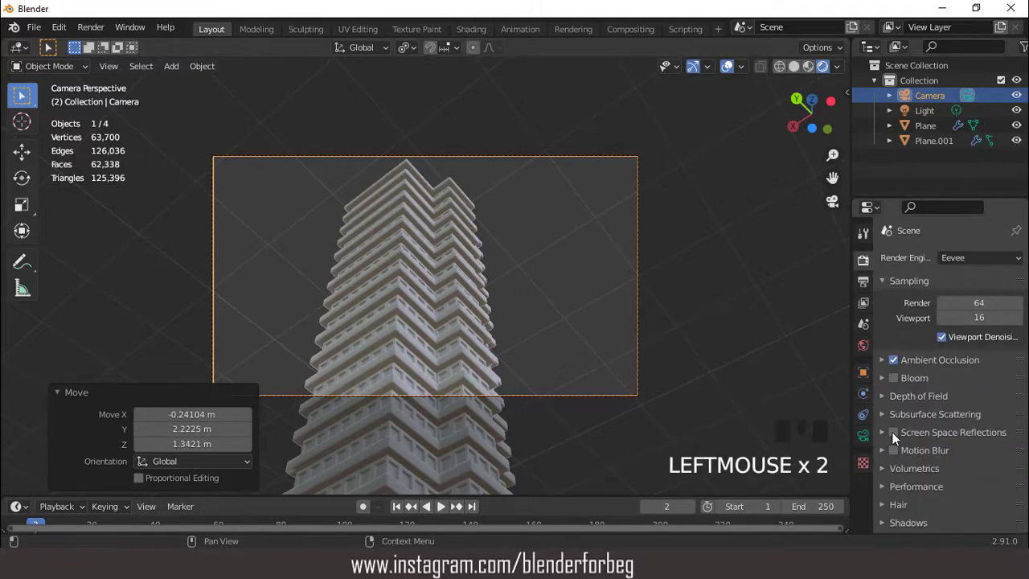
pyautogui.click(892, 443)
pyautogui.moveTo(889, 443); pyautogui.dragTo(944, 465)
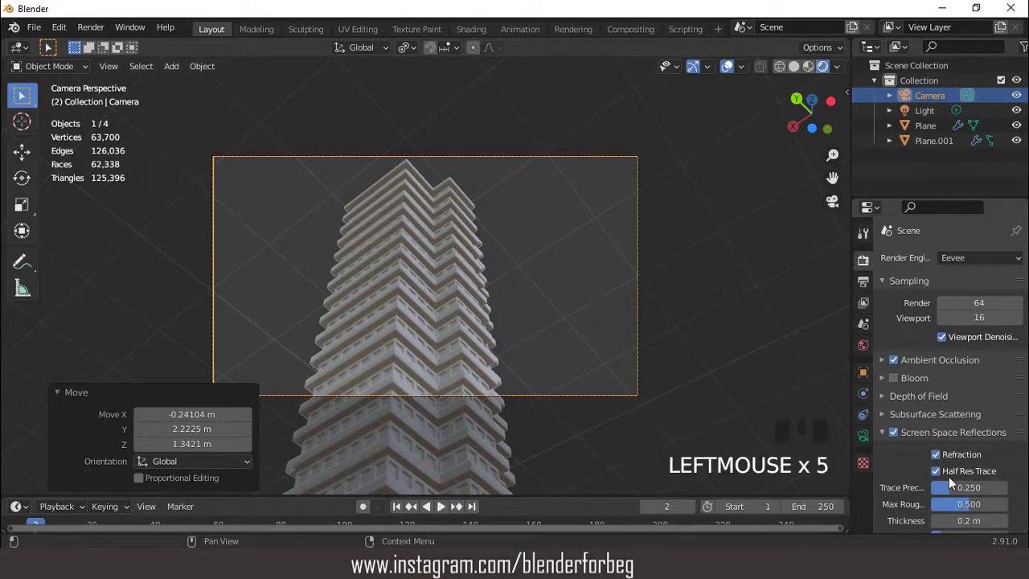
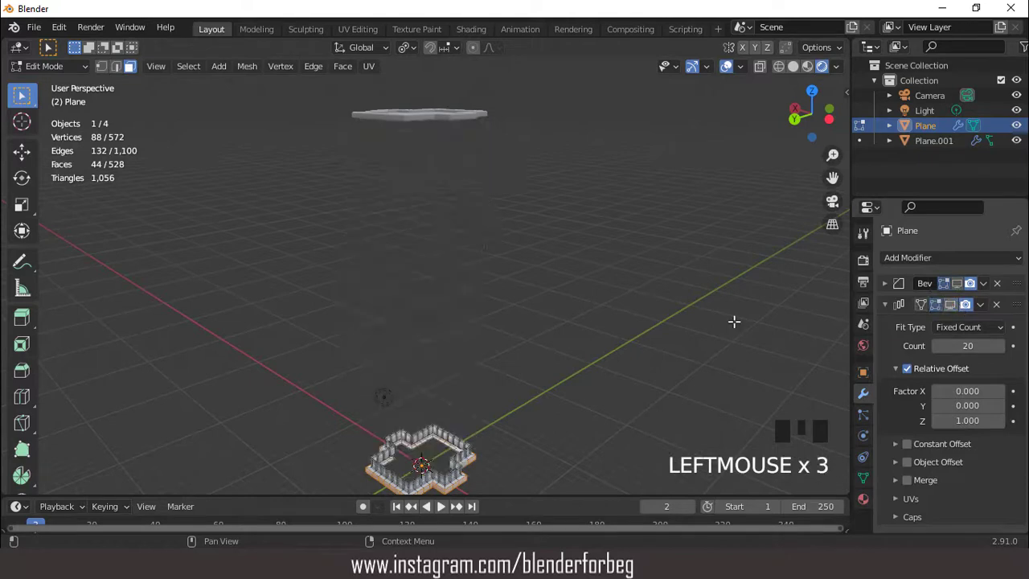
# Return to Object Mode, frame the floor piece and give it a new material
pyautogui.press('Tab')
pyautogui.press('KP_Decimal')
pyautogui.scroll(3)
pyautogui.scroll(-3)
pyautogui.moveTo(498, 341); pyautogui.dragTo(873, 500)
# Set the floor material's base colour to orange
pyautogui.click(873, 500)
pyautogui.moveTo(967, 328); pyautogui.dragTo(990, 485)
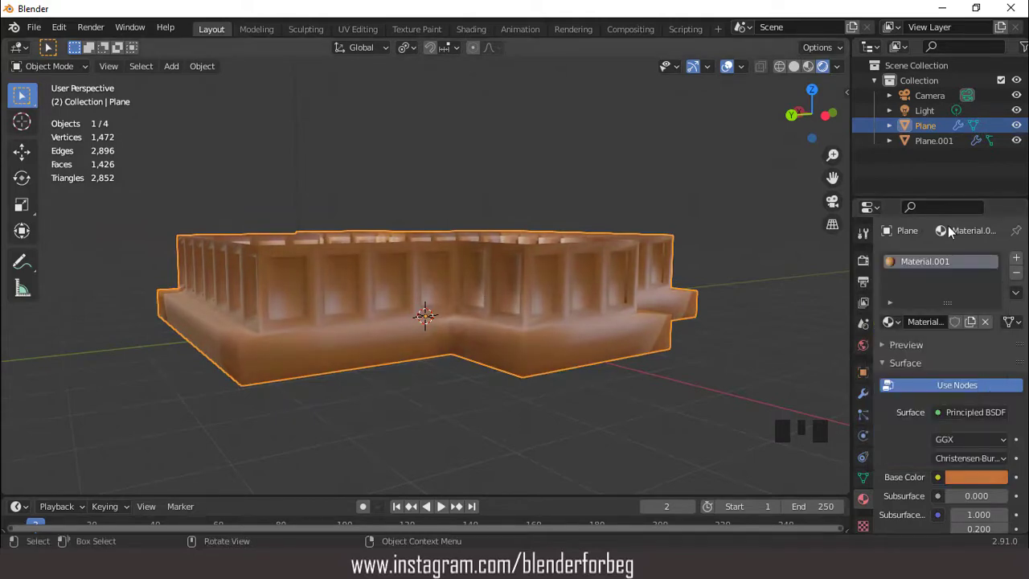
pyautogui.moveTo(1020, 263); pyautogui.dragTo(977, 508)
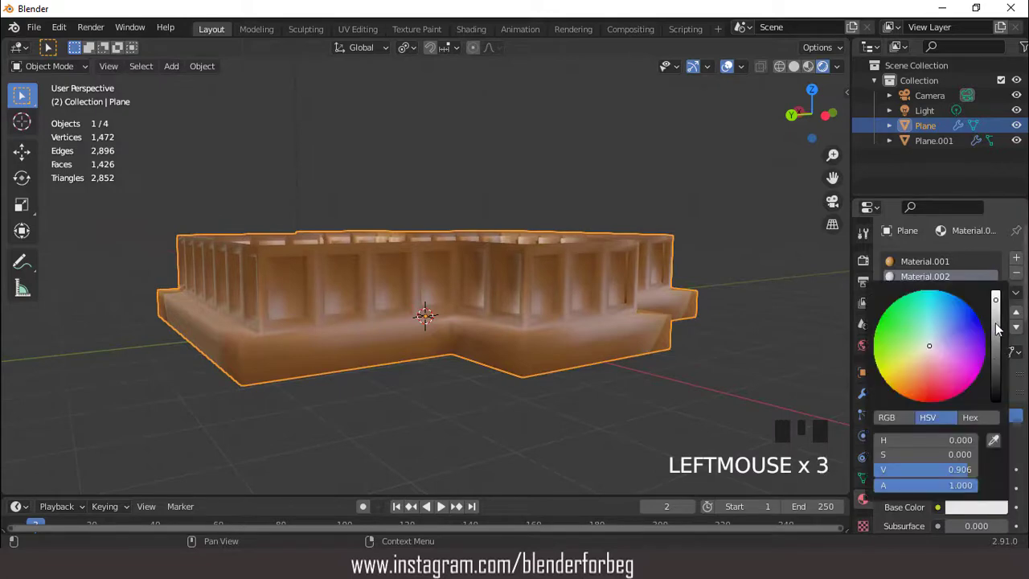
pyautogui.click(916, 264)
pyautogui.scroll(-3)
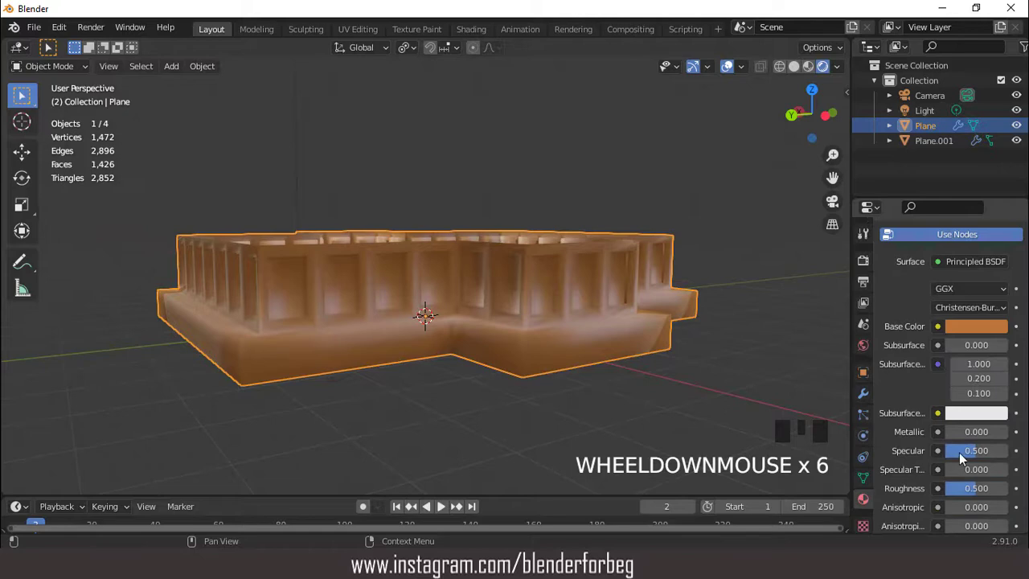
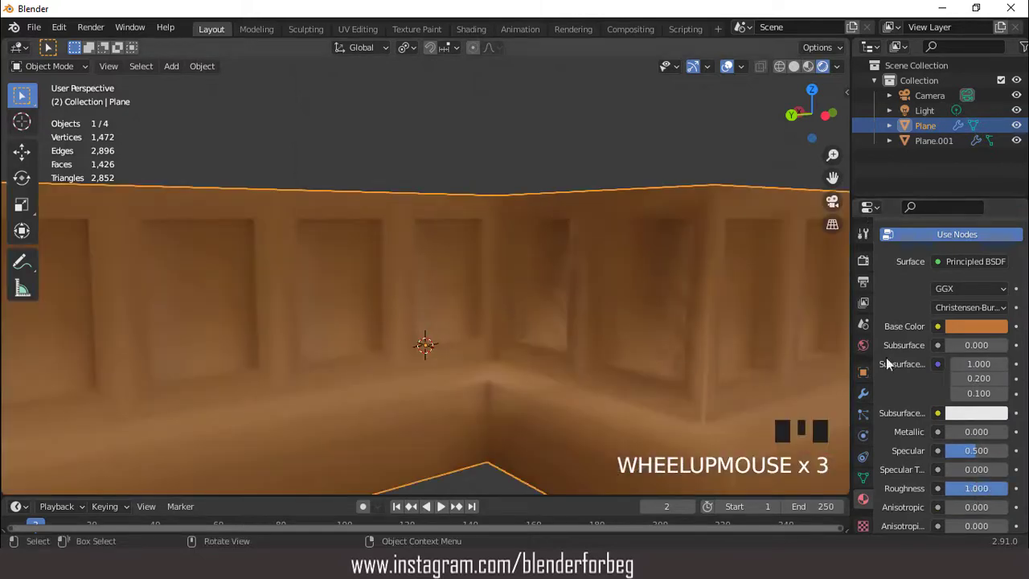
# Add a second material slot with a new material to the floor piece
pyautogui.click(871, 396)
pyautogui.click(959, 292)
pyautogui.scroll(-3)
pyautogui.moveTo(630, 299); pyautogui.dragTo(927, 295)
pyautogui.scroll(3)
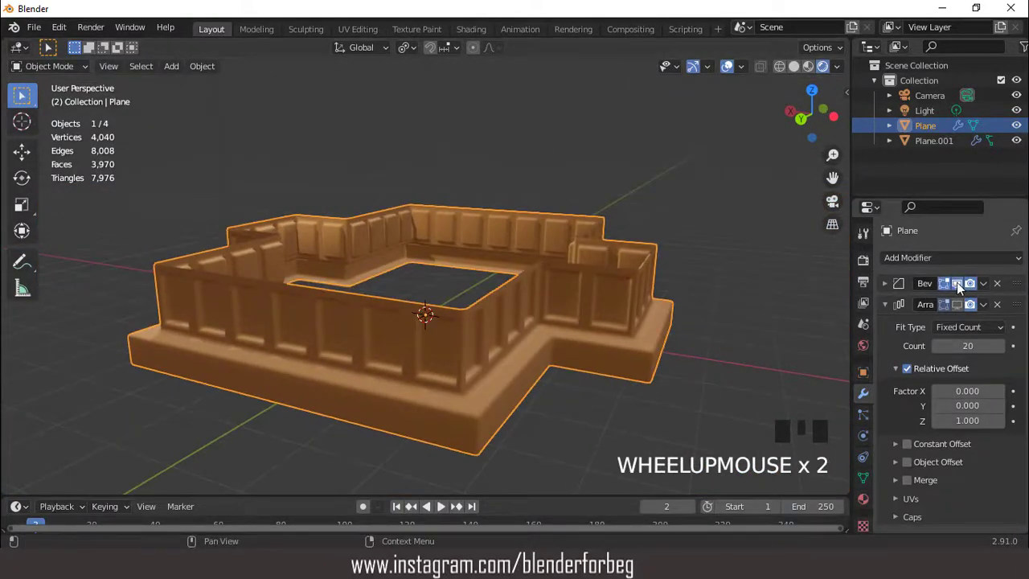
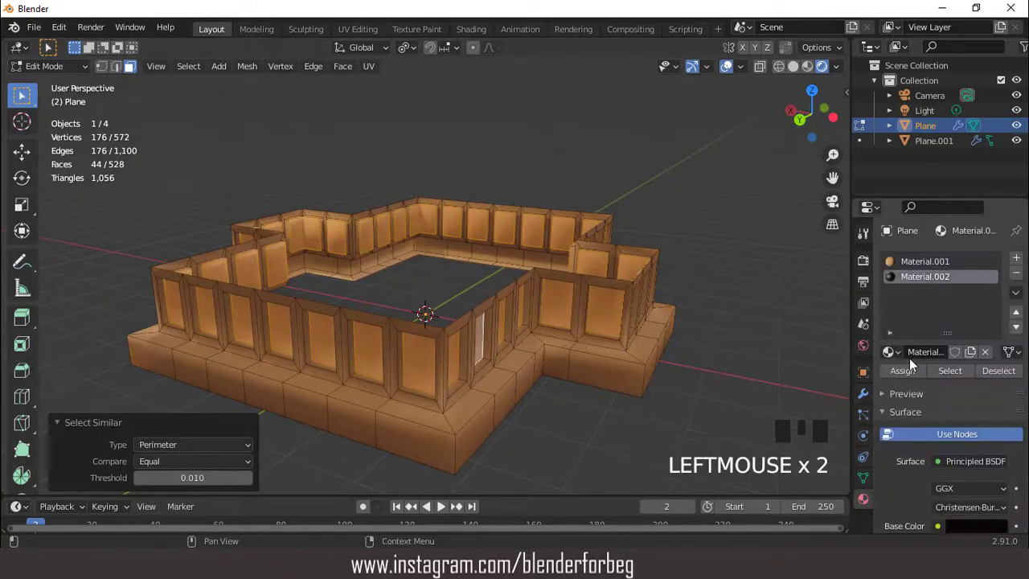
# Assign the dark glass material to the window faces and inspect them in Object Mode
pyautogui.click(911, 384)
pyautogui.press('Tab')
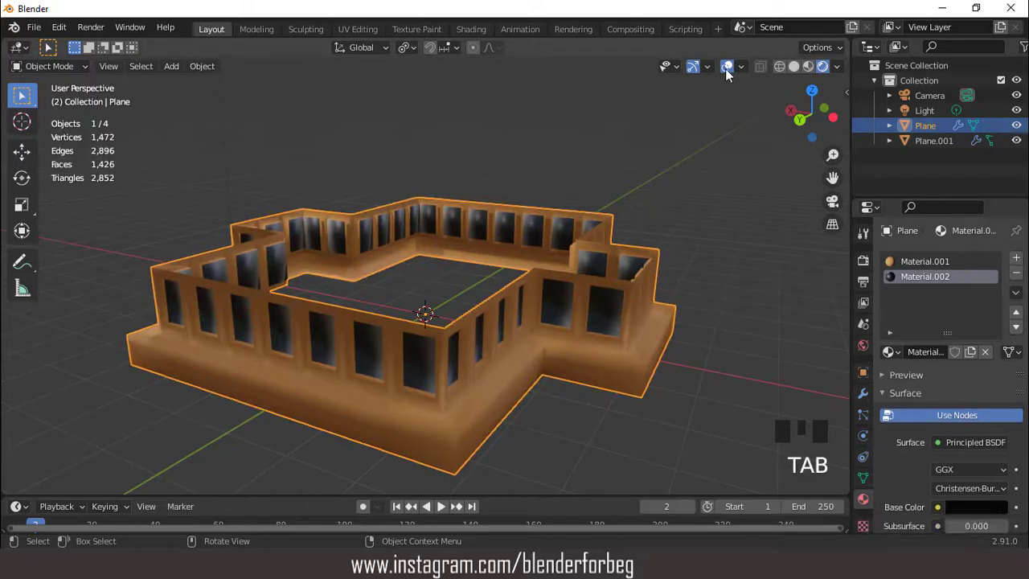
pyautogui.moveTo(725, 77); pyautogui.dragTo(582, 195)
pyautogui.scroll(-3)
pyautogui.moveTo(535, 206); pyautogui.dragTo(544, 216)
pyautogui.scroll(3)
# Re-enable the modifiers so the full stacked tower is rebuilt
pyautogui.click(729, 70)
pyautogui.click(874, 400)
pyautogui.click(959, 289)
pyautogui.moveTo(950, 313); pyautogui.dragTo(855, 313)
pyautogui.scroll(-3)
# Look through the camera at the complete orange tower
pyautogui.press('KP_0')
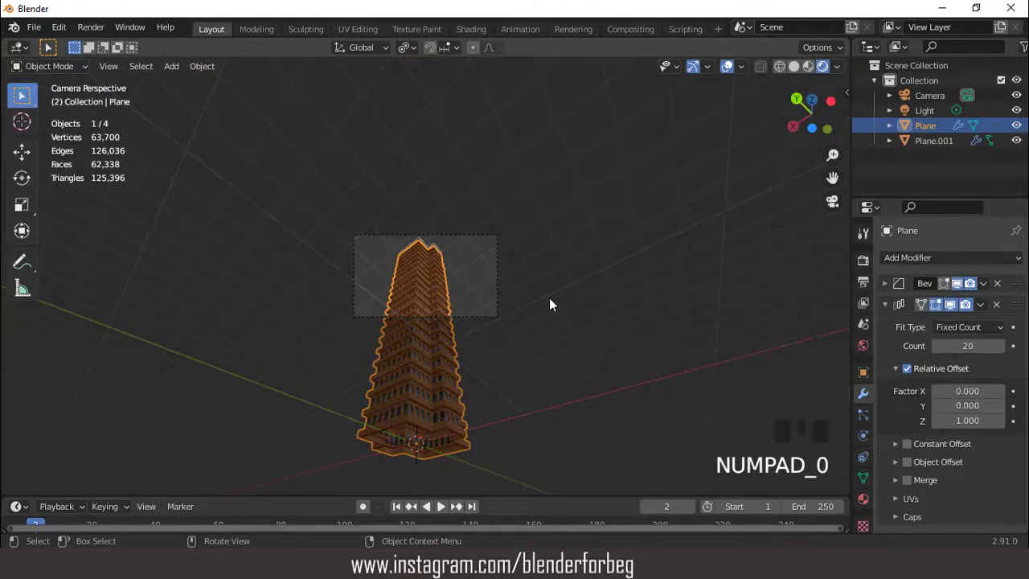
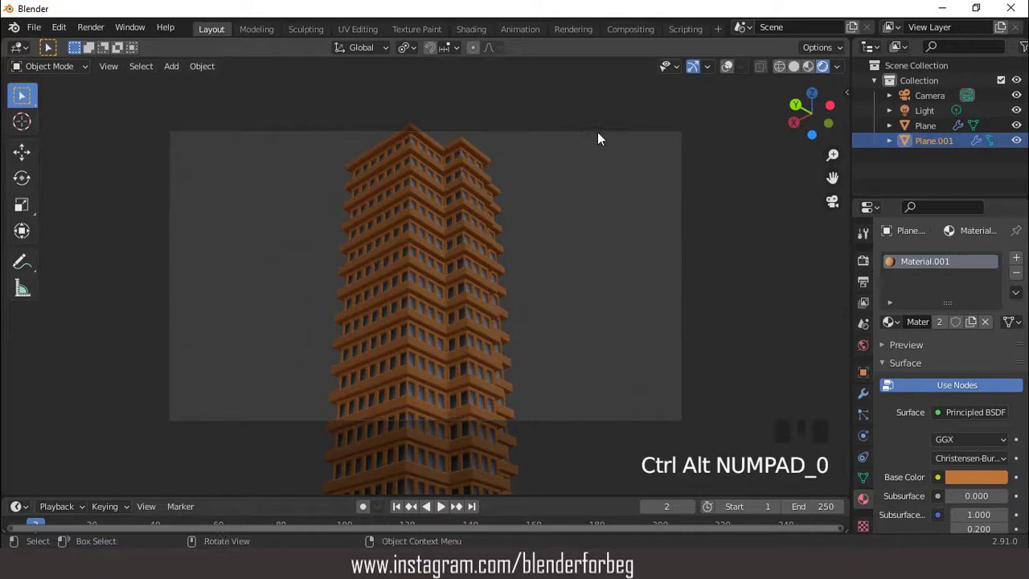
# Reposition the camera around the tower and confirm its new placement
pyautogui.click(950, 103)
pyautogui.press('g')
pyautogui.scroll(3)
pyautogui.scroll(-3)
pyautogui.middleClick(496, 224)
pyautogui.scroll(-3)
pyautogui.press('KP_0')
pyautogui.click(874, 267)
# Make the render background transparent in the Film settings
pyautogui.scroll(-3)
pyautogui.moveTo(891, 460); pyautogui.dragTo(936, 420)
pyautogui.scroll(-3)
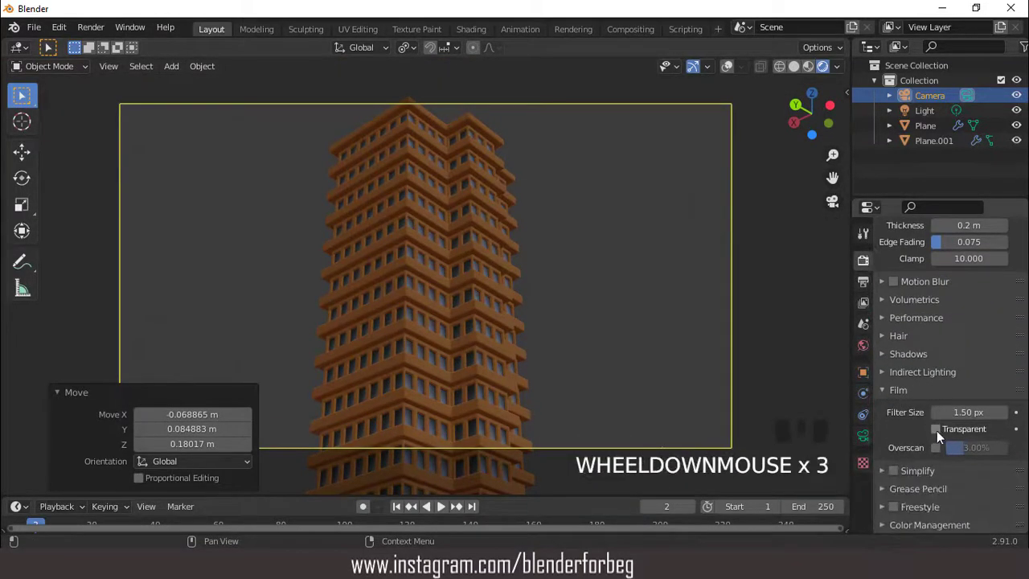
pyautogui.click(941, 434)
pyautogui.scroll(3)
pyautogui.scroll(-3)
pyautogui.moveTo(842, 74); pyautogui.dragTo(870, 258)
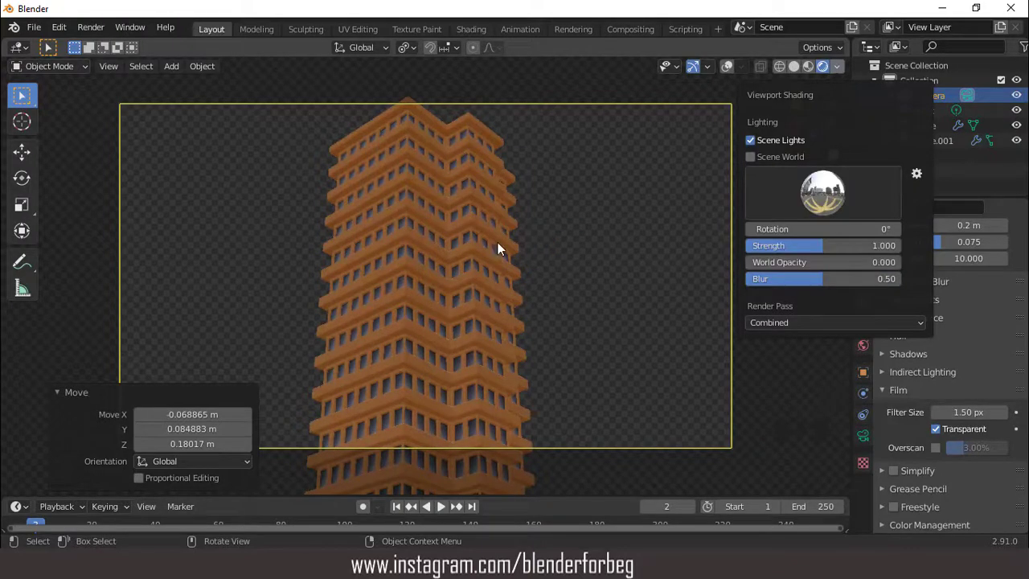
pyautogui.scroll(3)
pyautogui.scroll(-3)
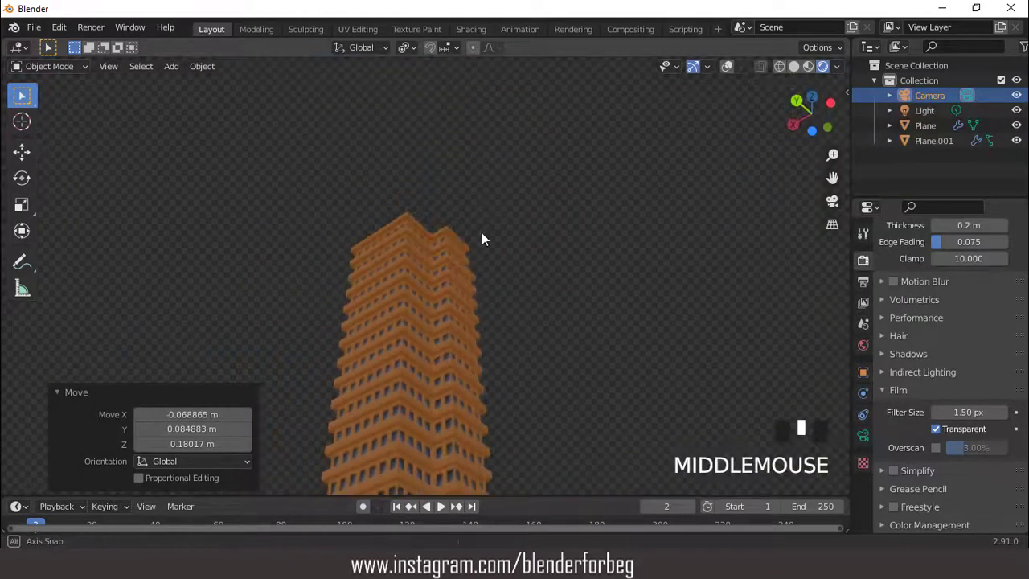